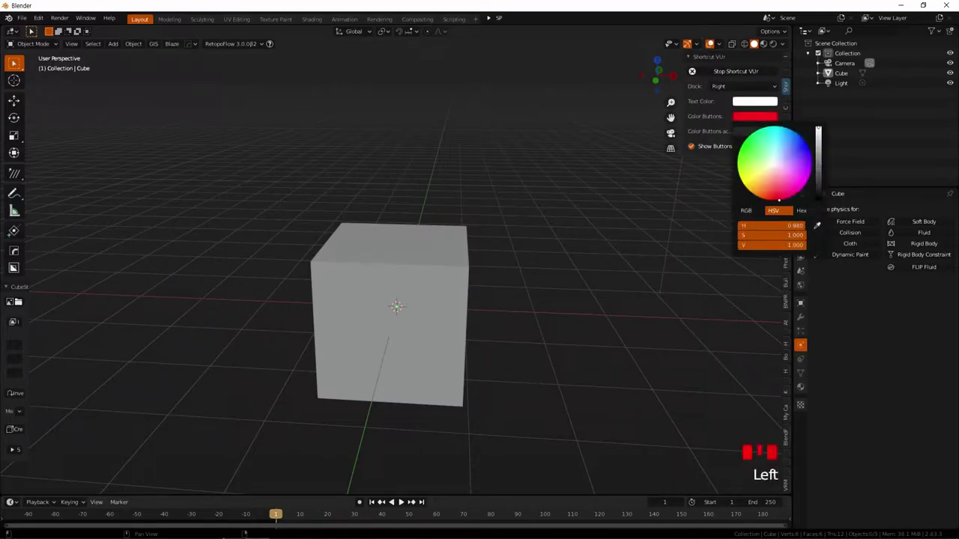
Confirm the OctaneRender Engine add-on is enabled in Preferences and close the window.
{"action": "left_click", "coordinate": [492, 258]}
{"action": "left_click_drag", "start_coordinate": [491, 260], "coordinate": [39, 20]}
{"action": "left_click_drag", "start_coordinate": [39, 20], "coordinate": [516, 126]}
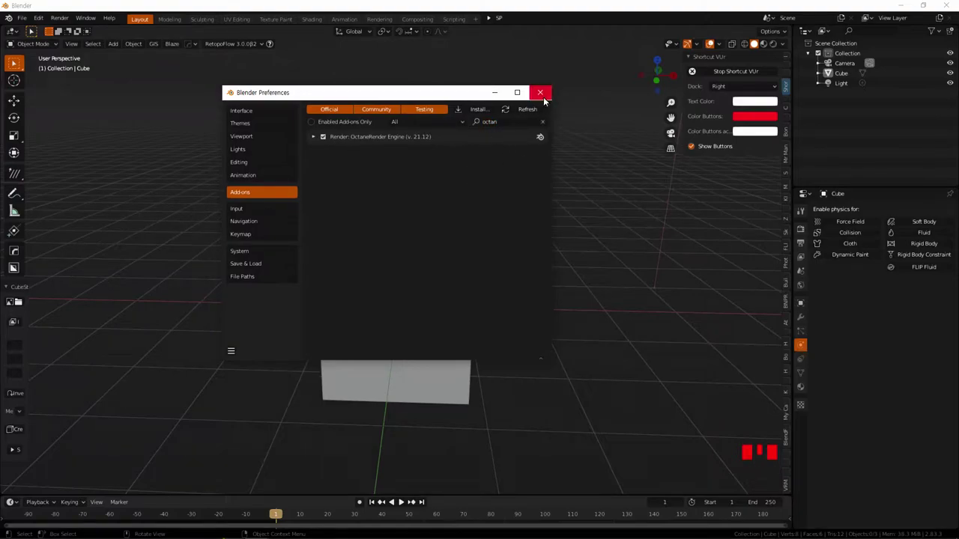
{"action": "left_click", "coordinate": [804, 235]}
{"action": "left_click_drag", "start_coordinate": [916, 213], "coordinate": [621, 182]}
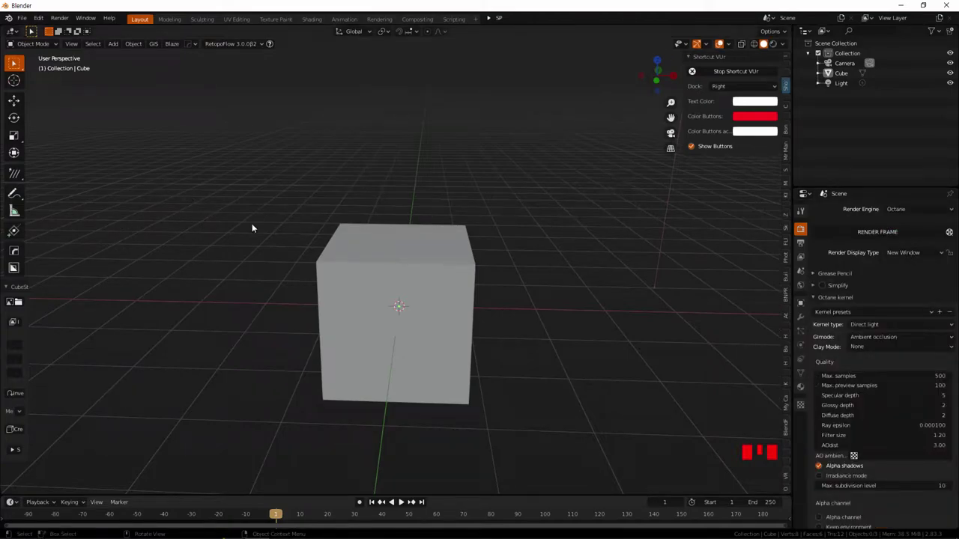
Delete the default cube, add a torus, shrink it to a small ring and apply its scale.
{"action": "left_click", "coordinate": [413, 296]}
{"action": "key", "text": "Delete"}
{"action": "key", "text": "shift+a"}
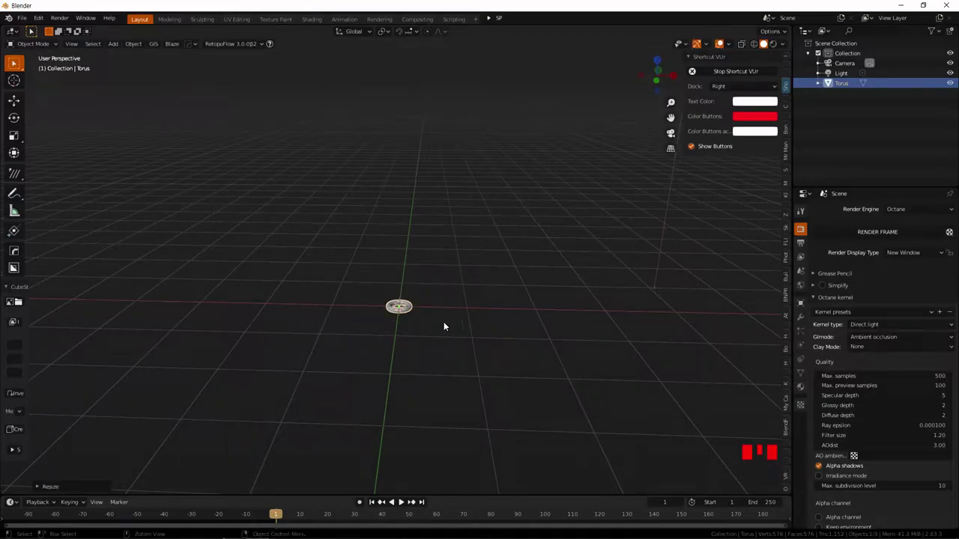
{"action": "key", "text": "ctrl+a"}
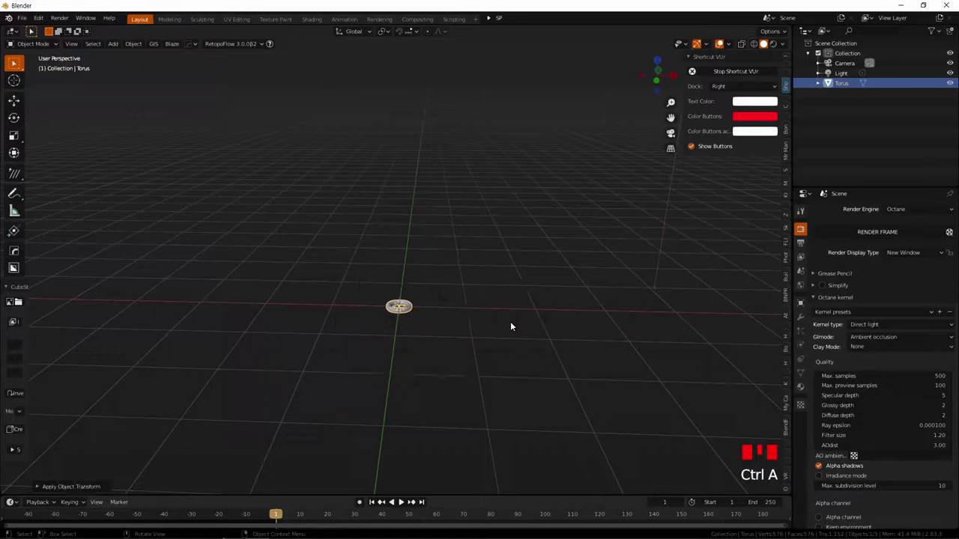
Turn the torus into a smoke emitter with Quick Smoke, creating its domain.
{"action": "left_click_drag", "start_coordinate": [431, 322], "coordinate": [136, 45]}
{"action": "left_click_drag", "start_coordinate": [136, 45], "coordinate": [439, 314]}
{"action": "left_click_drag", "start_coordinate": [444, 315], "coordinate": [430, 297]}
{"action": "key", "text": "KP_3"}
Stretch the smoke domain taller along Z so the torus sits near its floor.
{"action": "key", "text": "g"}
{"action": "left_click_drag", "start_coordinate": [374, 304], "coordinate": [358, 299]}
{"action": "left_click", "coordinate": [359, 298]}
{"action": "key", "text": "g"}
{"action": "left_click_drag", "start_coordinate": [380, 320], "coordinate": [453, 337]}
Confirm the domain's height, then select the torus and the Smoke Domain to reach its fluid settings.
{"action": "left_click", "coordinate": [453, 337]}
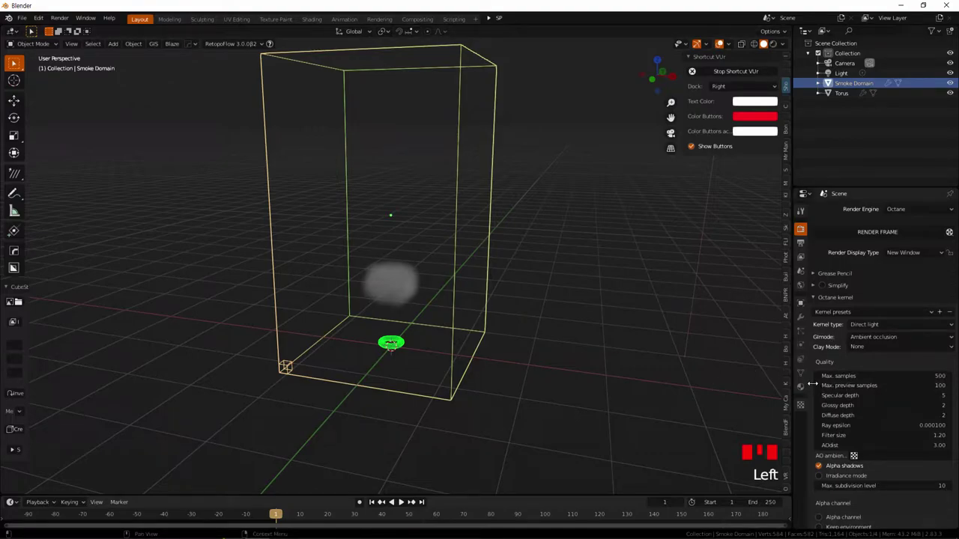
{"action": "left_click", "coordinate": [390, 347]}
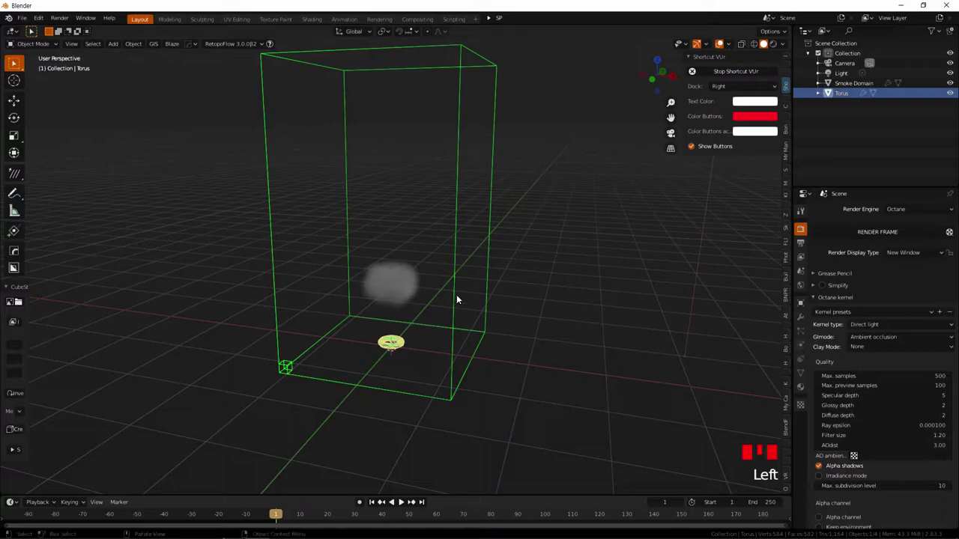
{"action": "left_click", "coordinate": [455, 326]}
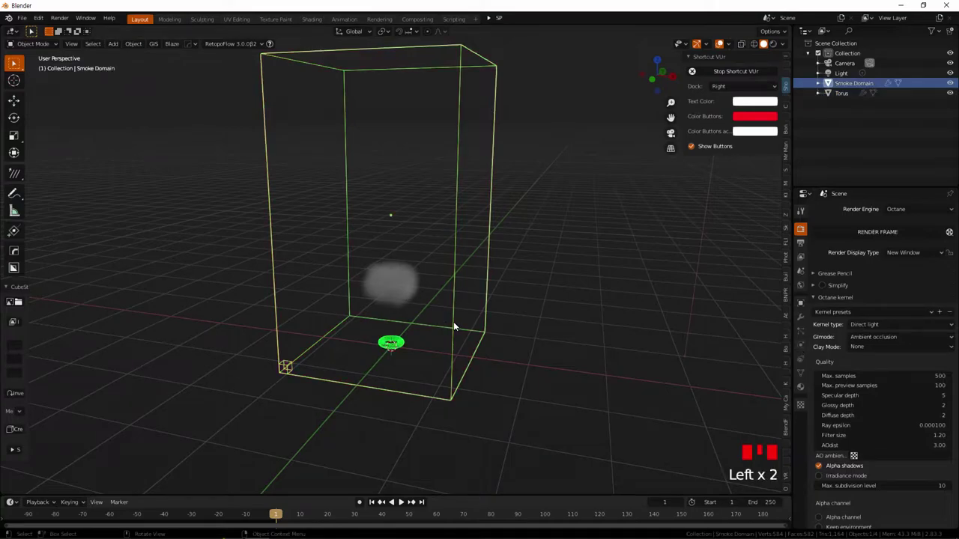
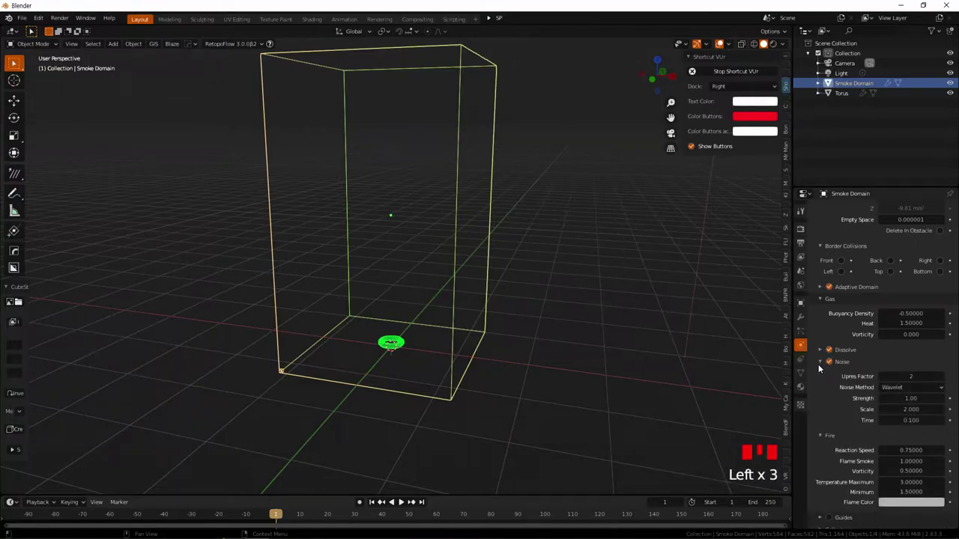
Set the domain cache data format to OpenVDB in the Cache panel and play the simulation.
{"action": "left_click_drag", "start_coordinate": [822, 368], "coordinate": [882, 378]}
{"action": "scroll", "scroll_direction": "down", "scroll_amount": 3}
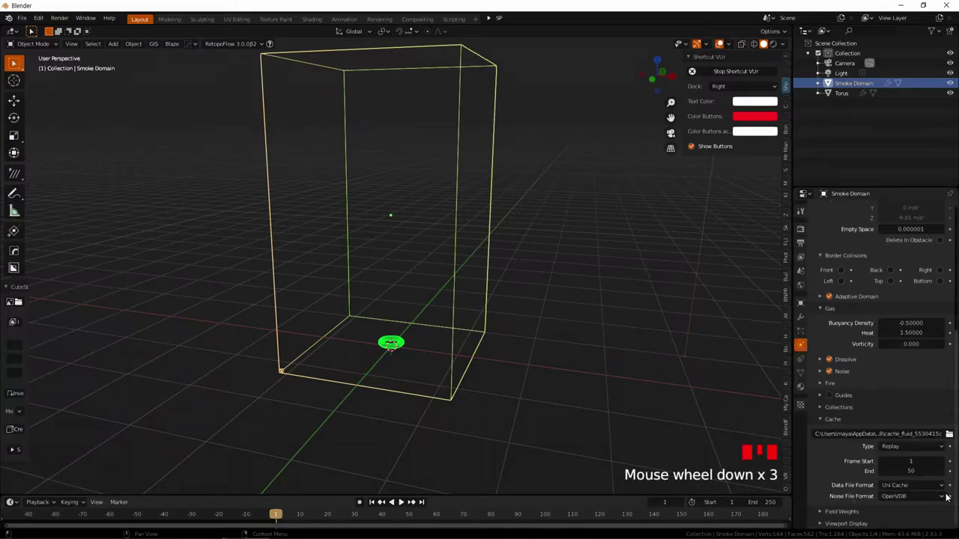
{"action": "left_click_drag", "start_coordinate": [904, 492], "coordinate": [916, 497]}
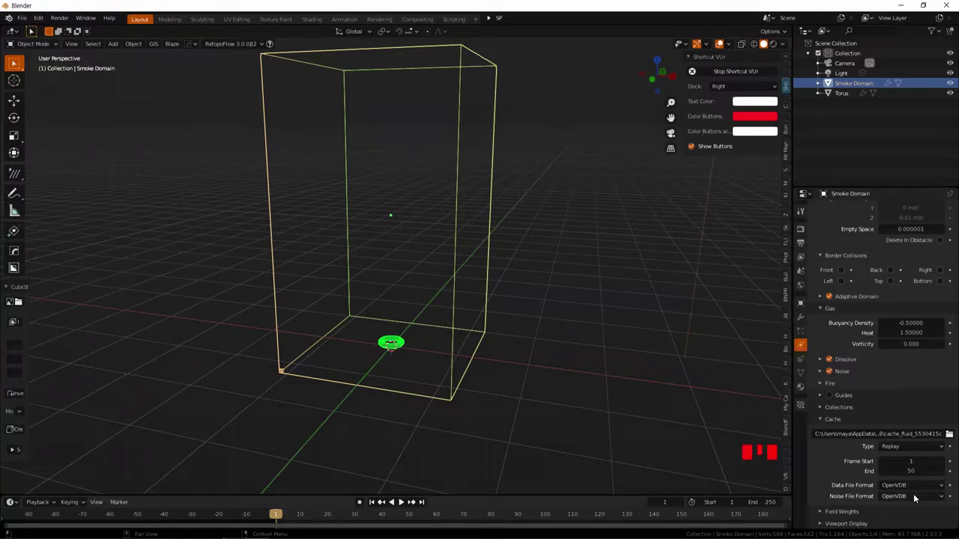
{"action": "scroll", "scroll_direction": "down", "scroll_amount": 3}
{"action": "scroll", "scroll_direction": "down", "scroll_amount": 3}
{"action": "scroll", "scroll_direction": "down", "scroll_amount": 3}
Set the cache End frame to 100 and replay the smoke simulation while viewing the domain.
{"action": "left_click_drag", "start_coordinate": [372, 503], "coordinate": [461, 473]}
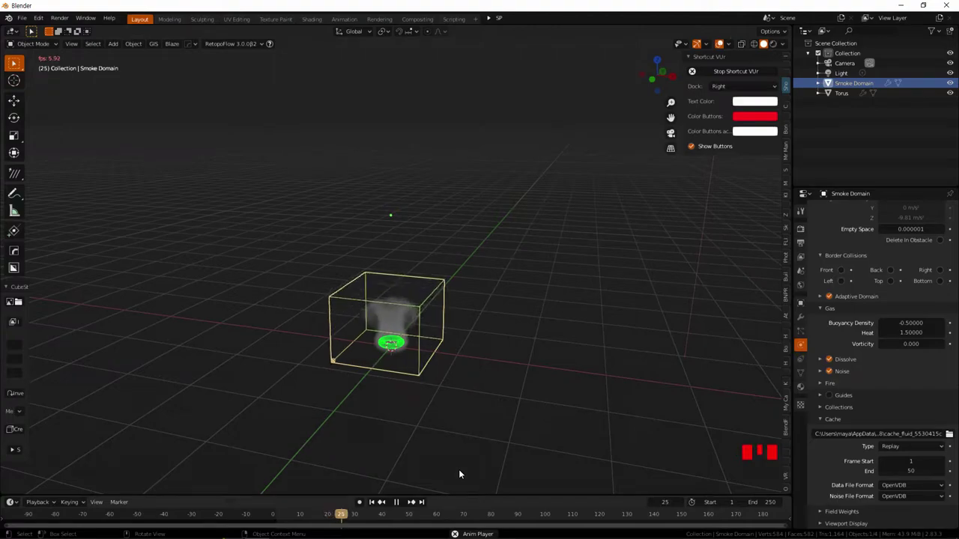
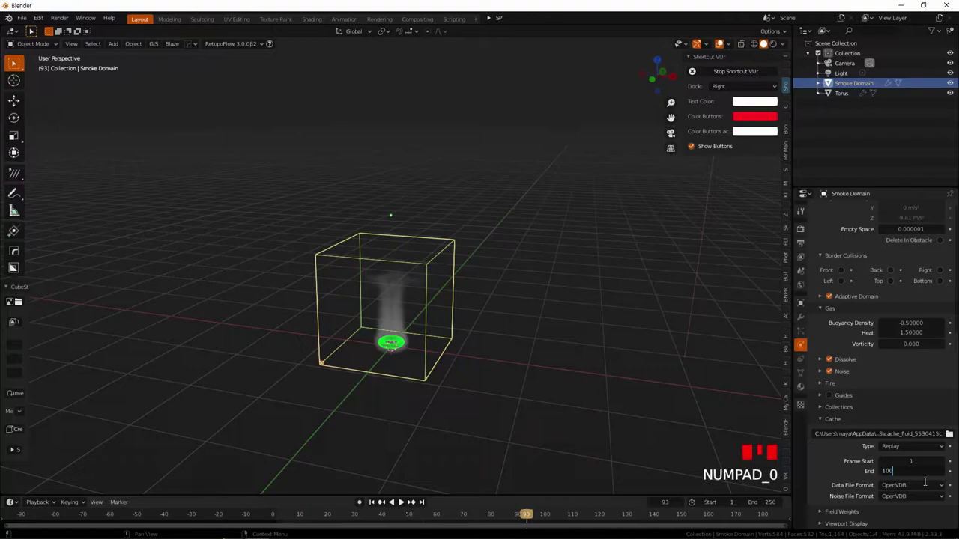
{"action": "left_click_drag", "start_coordinate": [489, 400], "coordinate": [375, 504]}
{"action": "left_click_drag", "start_coordinate": [375, 504], "coordinate": [418, 454]}
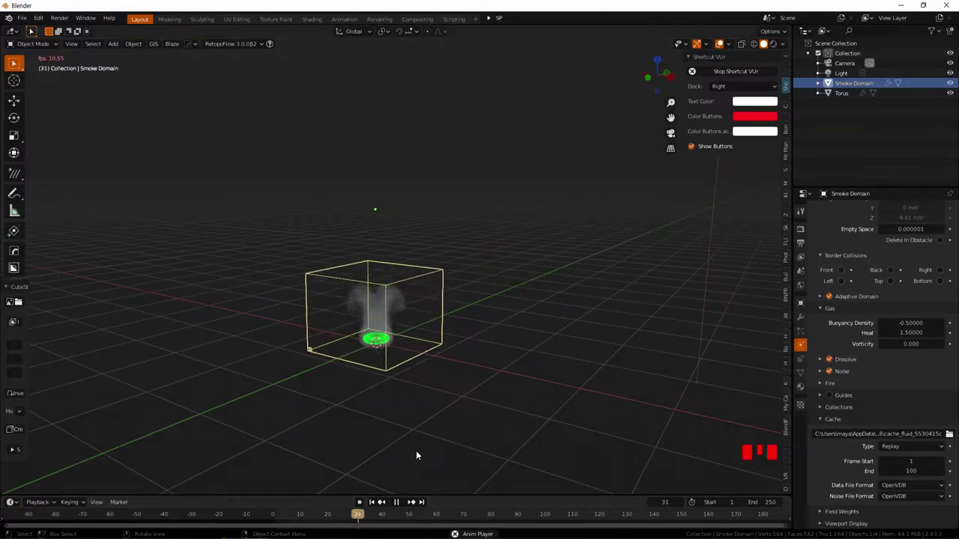
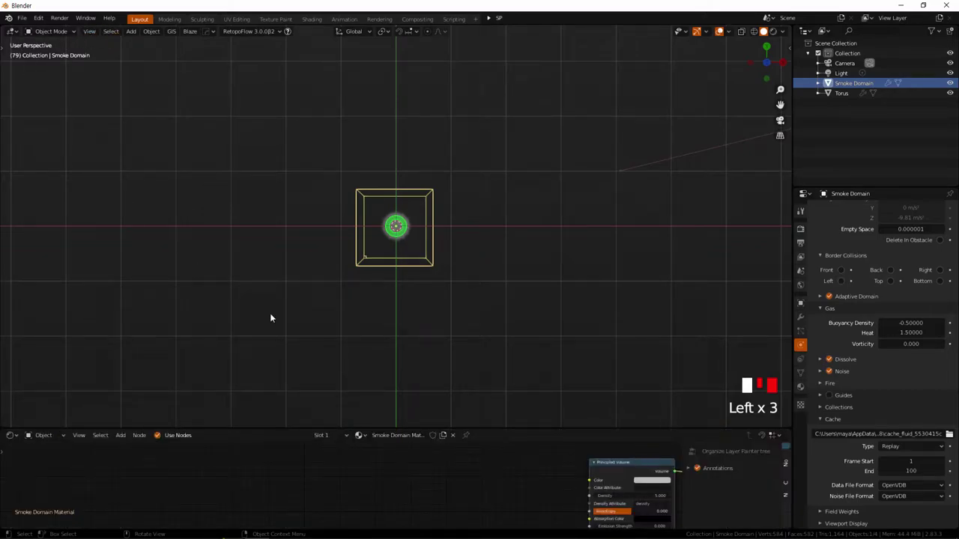
Frame the tall domain in the viewport for live Octane rendering of the new material.
{"action": "left_click_drag", "start_coordinate": [410, 292], "coordinate": [406, 288]}
{"action": "scroll", "scroll_direction": "up", "scroll_amount": 3}
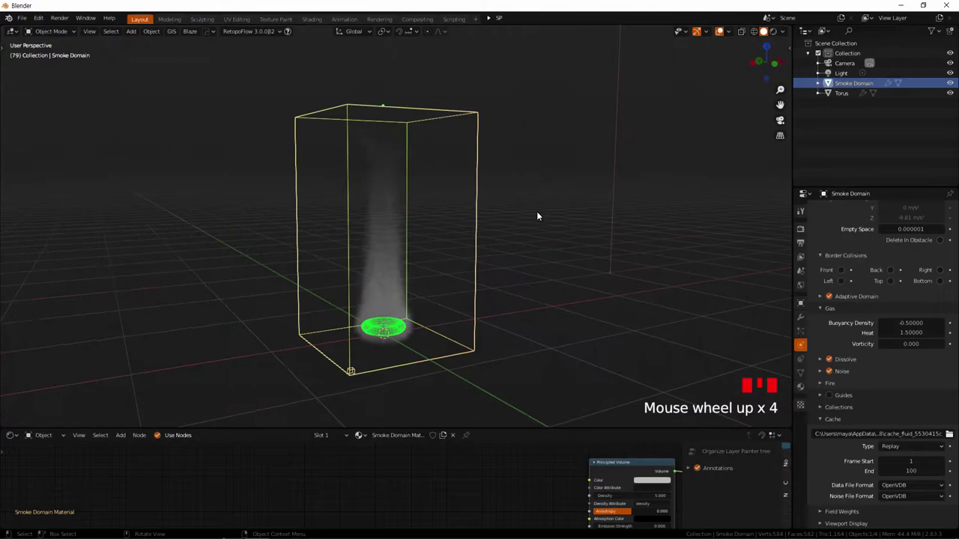
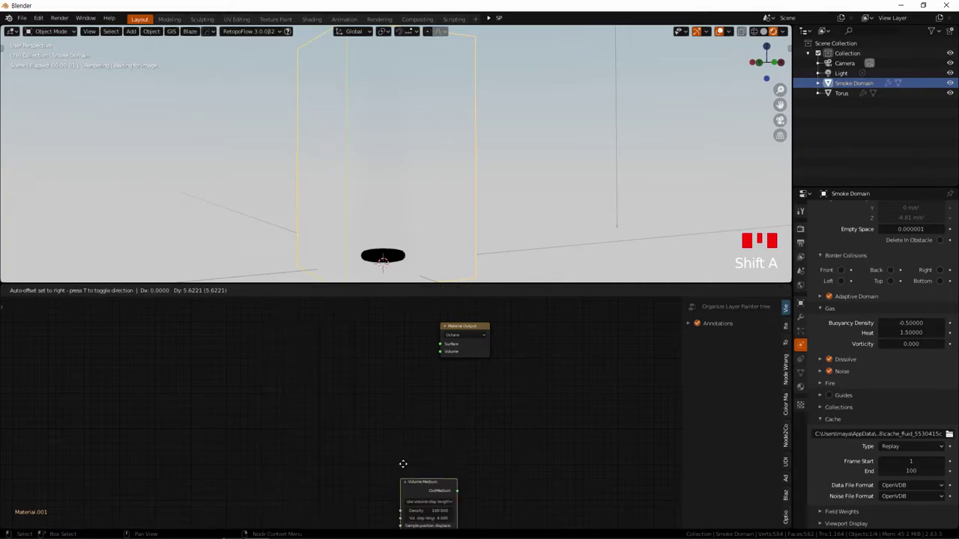
Link the Volume Medium's OutMedium socket to the Material Output Volume input.
{"action": "left_click", "coordinate": [411, 367]}
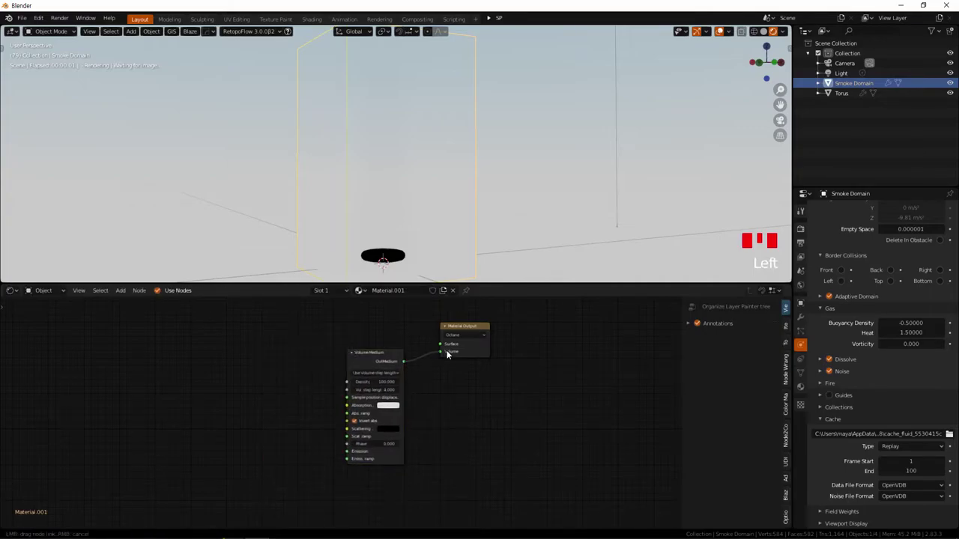
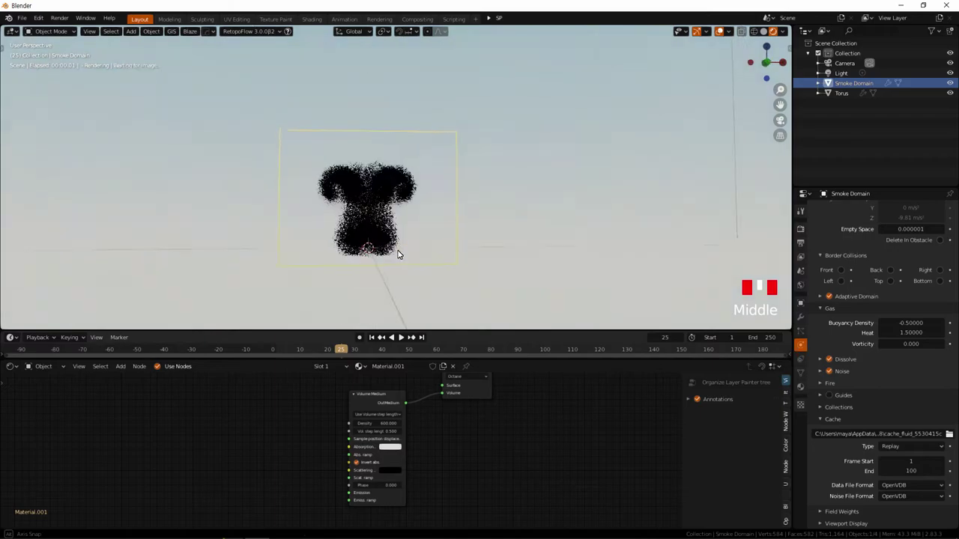
Lighten the Volume Medium's absorption colour to mid grey.
{"action": "scroll", "scroll_direction": "up", "scroll_amount": 3}
{"action": "left_click_drag", "start_coordinate": [401, 260], "coordinate": [419, 463]}
{"action": "scroll", "scroll_direction": "up", "scroll_amount": 3}
{"action": "left_click", "coordinate": [409, 479]}
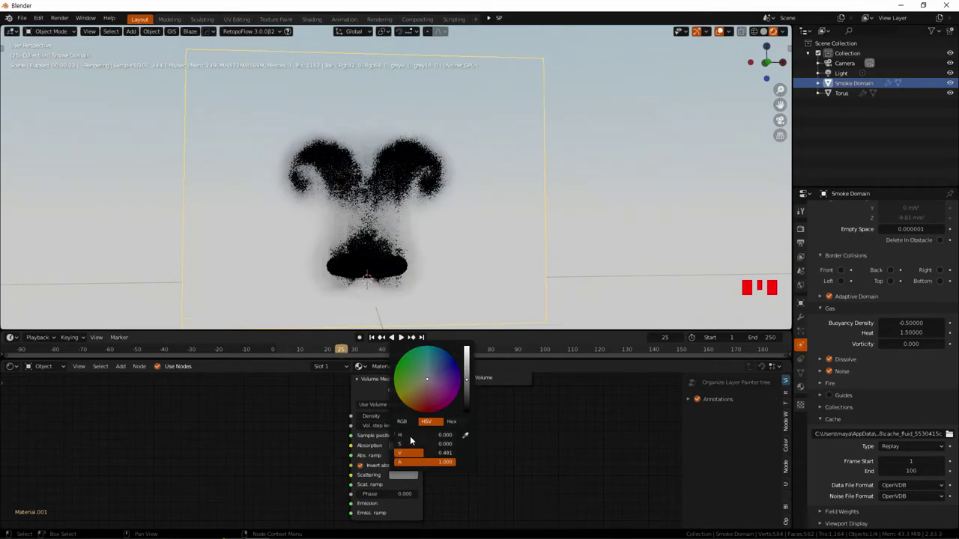
{"action": "left_click", "coordinate": [406, 449]}
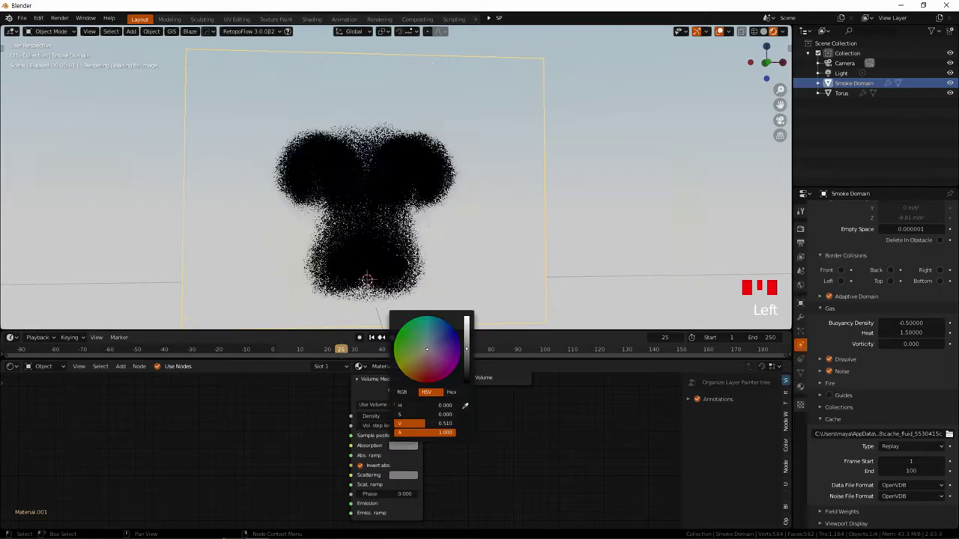
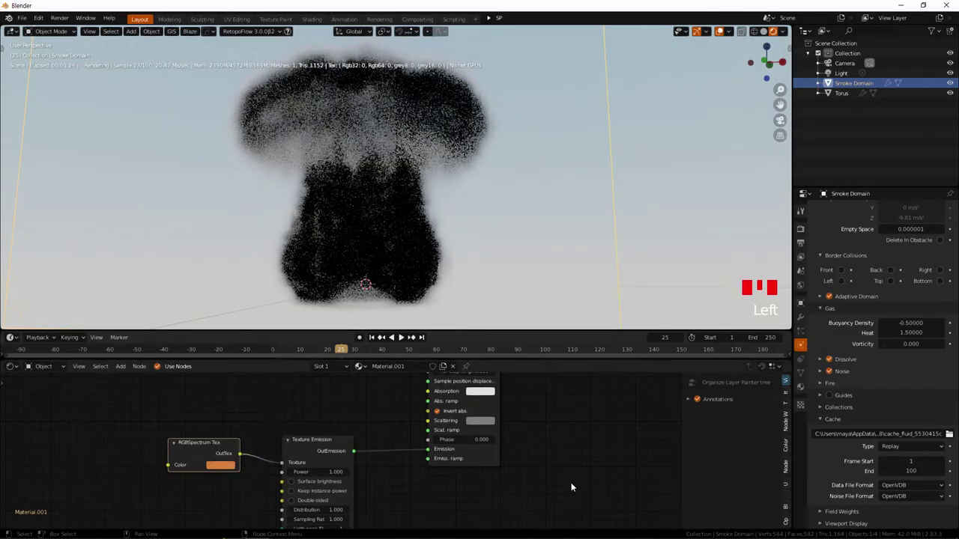
Brighten the Volume Medium's scattering colour to white.
{"action": "left_click_drag", "start_coordinate": [375, 340], "coordinate": [399, 342]}
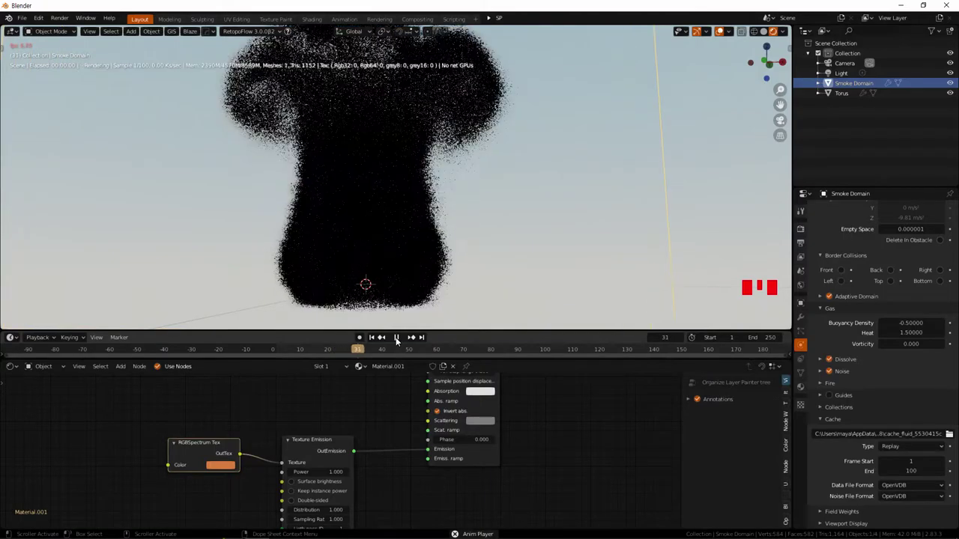
{"action": "left_click_drag", "start_coordinate": [399, 341], "coordinate": [572, 418]}
{"action": "left_click_drag", "start_coordinate": [572, 419], "coordinate": [407, 467]}
{"action": "left_click", "coordinate": [406, 467]}
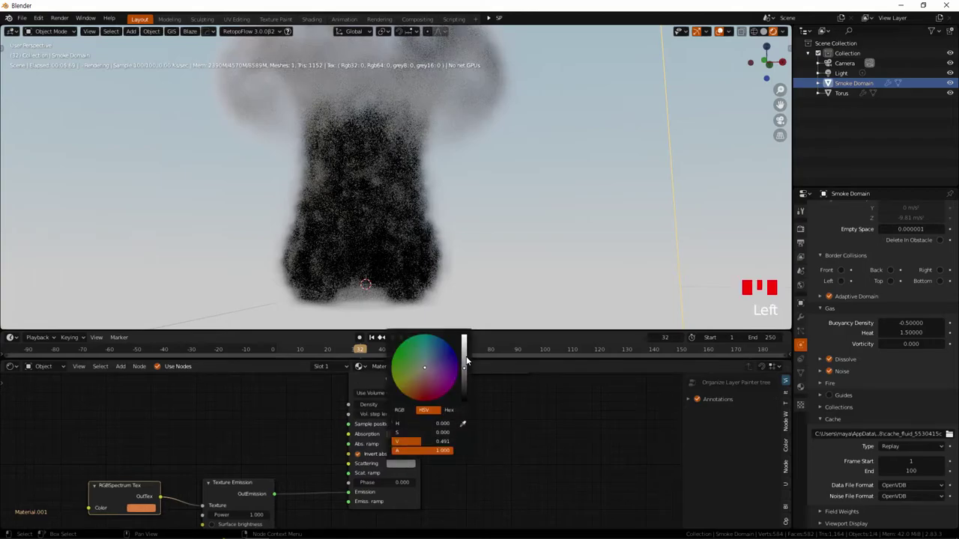
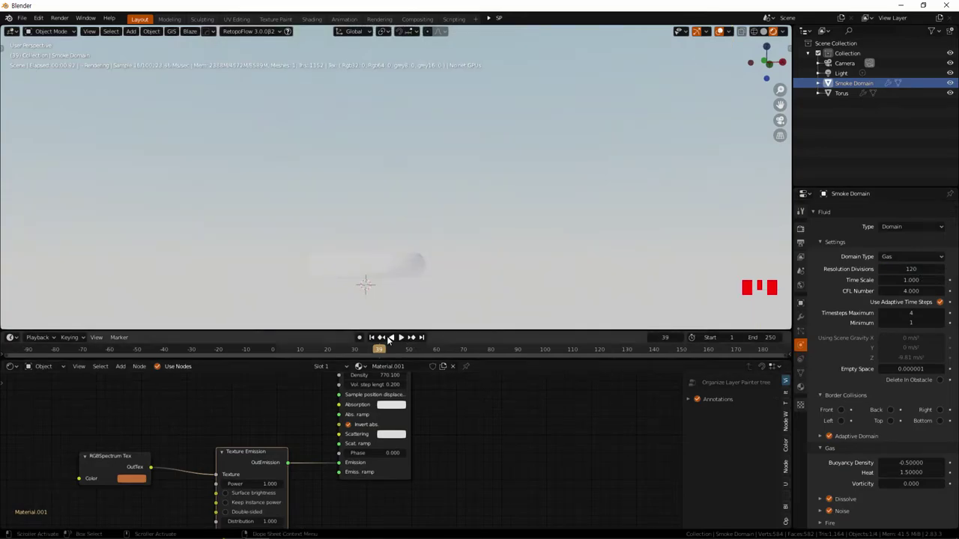
Darken the scattering to grey with density 1500, then select the Torus in the Outliner.
{"action": "left_click_drag", "start_coordinate": [375, 339], "coordinate": [403, 342]}
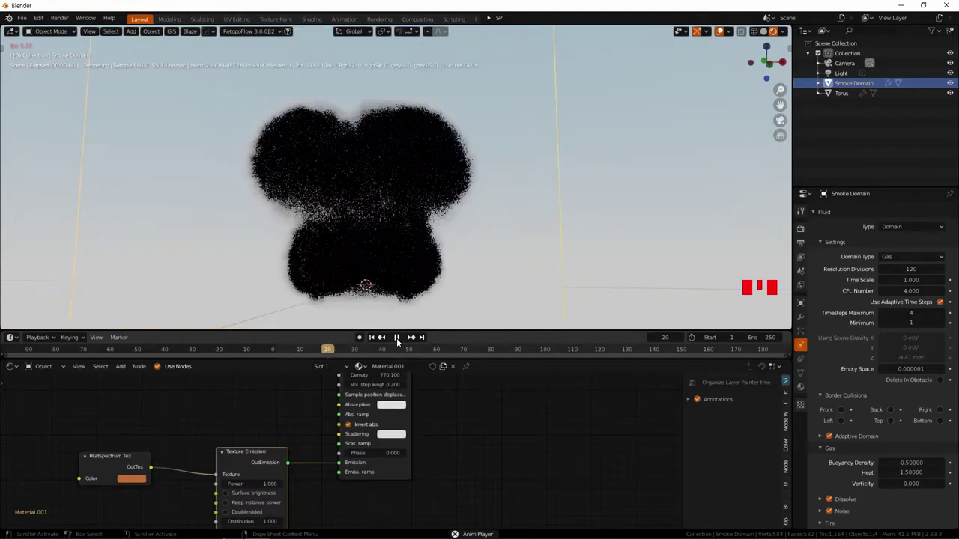
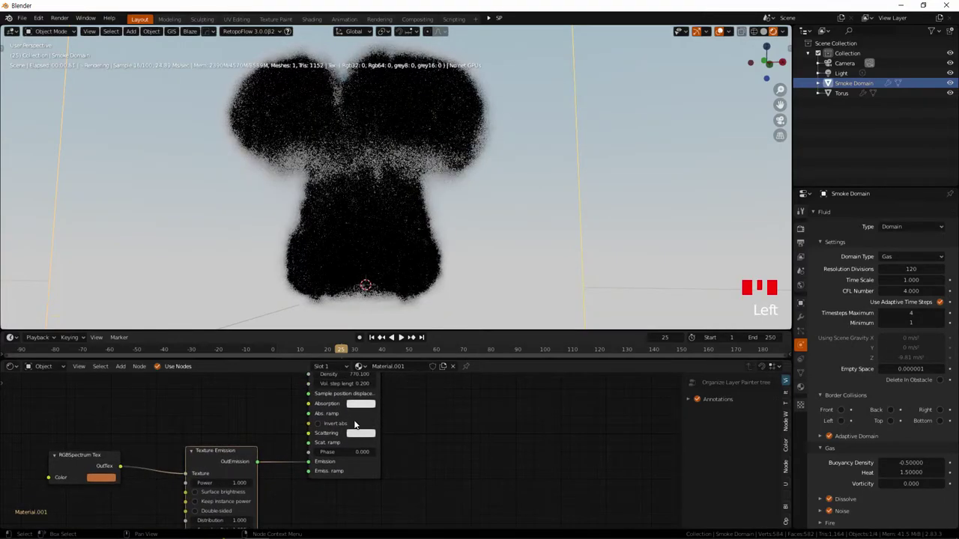
{"action": "left_click", "coordinate": [367, 434]}
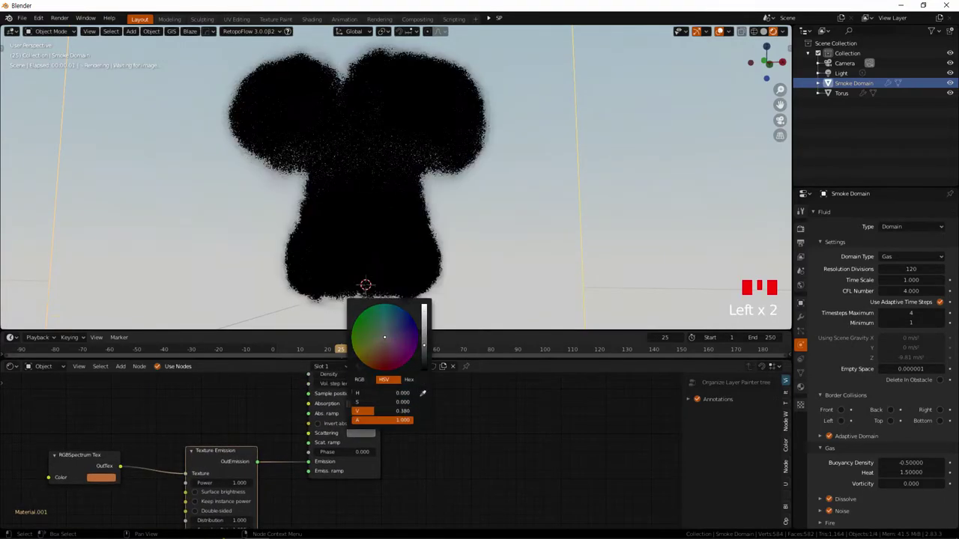
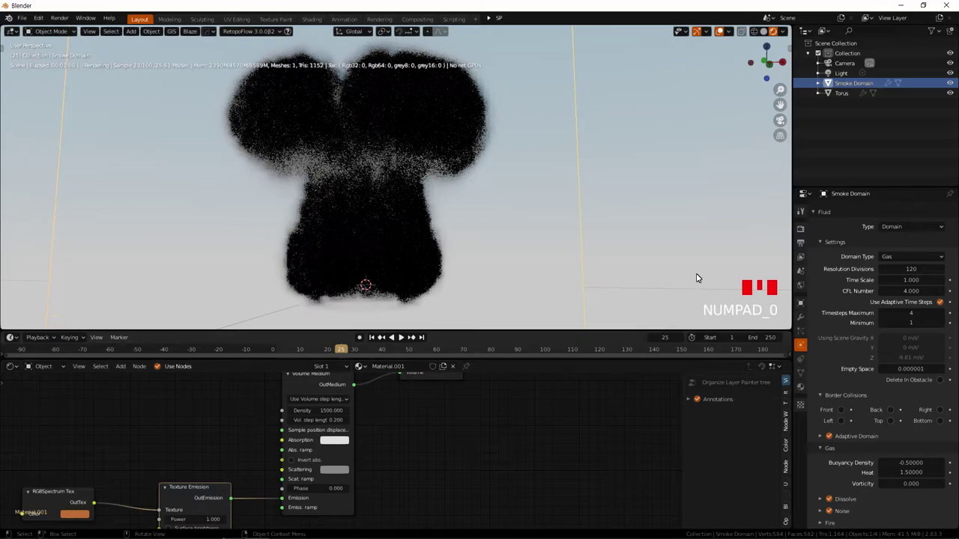
{"action": "left_click", "coordinate": [768, 34]}
{"action": "left_click", "coordinate": [779, 30]}
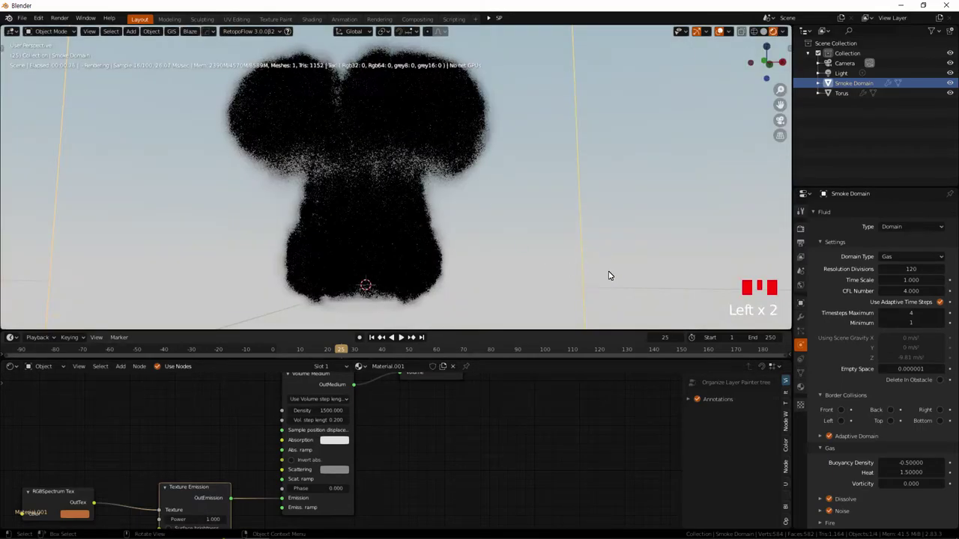
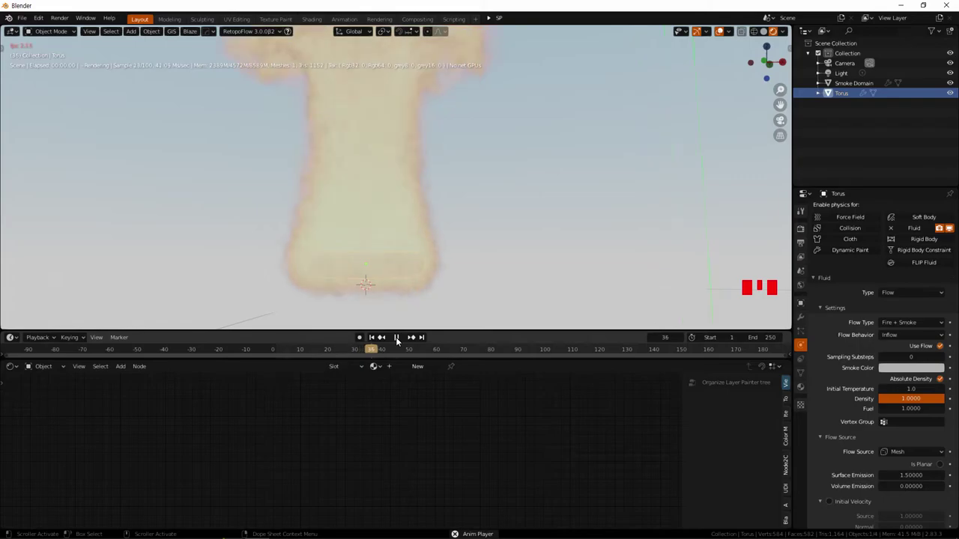
Replay the simulation showing a warm-orange smoke column, then select the Smoke Domain.
{"action": "left_click", "coordinate": [435, 217]}
{"action": "scroll", "scroll_direction": "down", "scroll_amount": 3}
{"action": "left_click_drag", "start_coordinate": [441, 250], "coordinate": [400, 338]}
{"action": "left_click", "coordinate": [399, 338]}
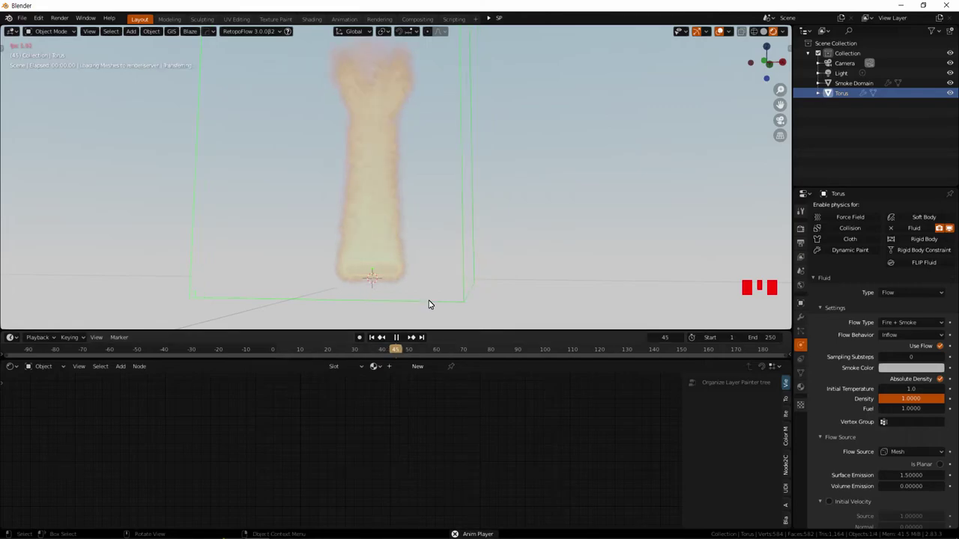
{"action": "scroll", "scroll_direction": "down", "scroll_amount": 3}
{"action": "scroll", "scroll_direction": "down", "scroll_amount": 3}
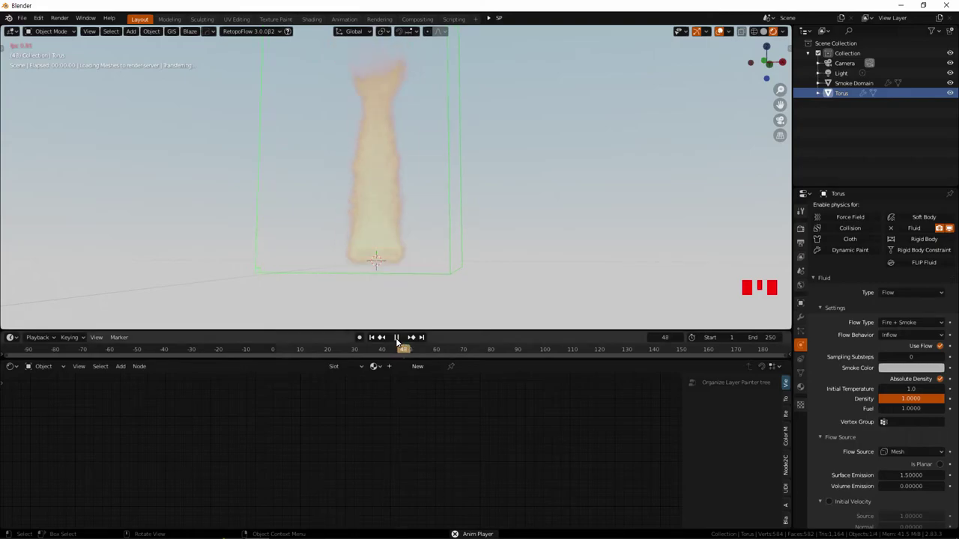
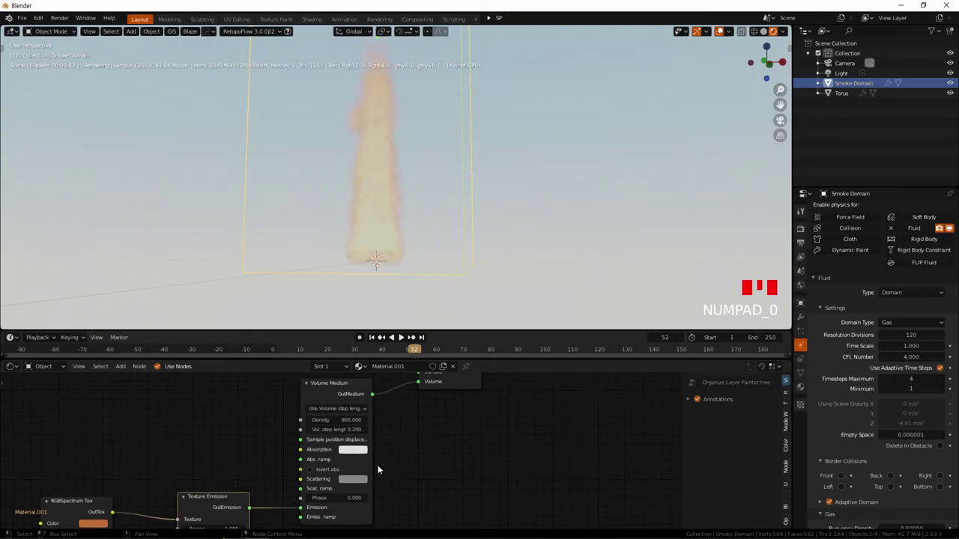
Adjust the Volume Medium's absorption colour brightness after lowering density to 800.
{"action": "left_click", "coordinate": [357, 452]}
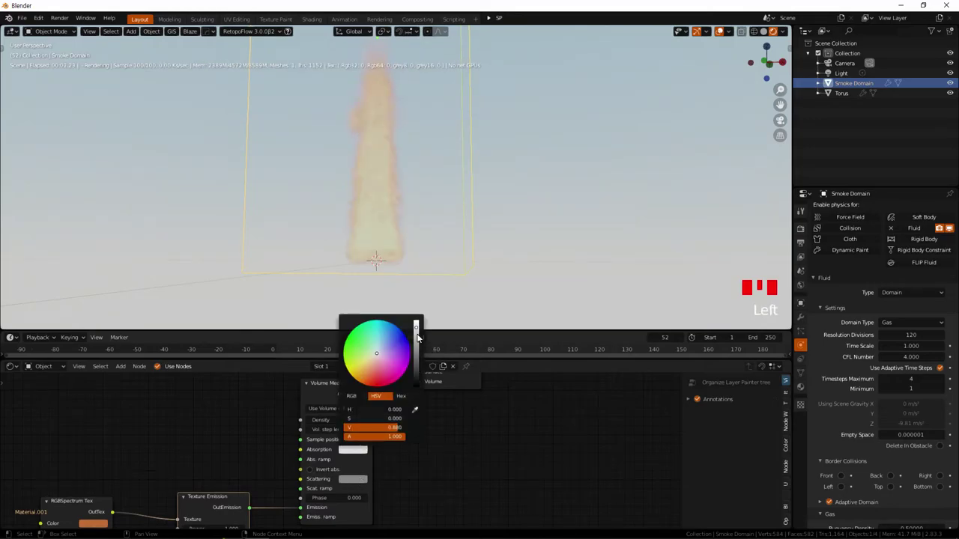
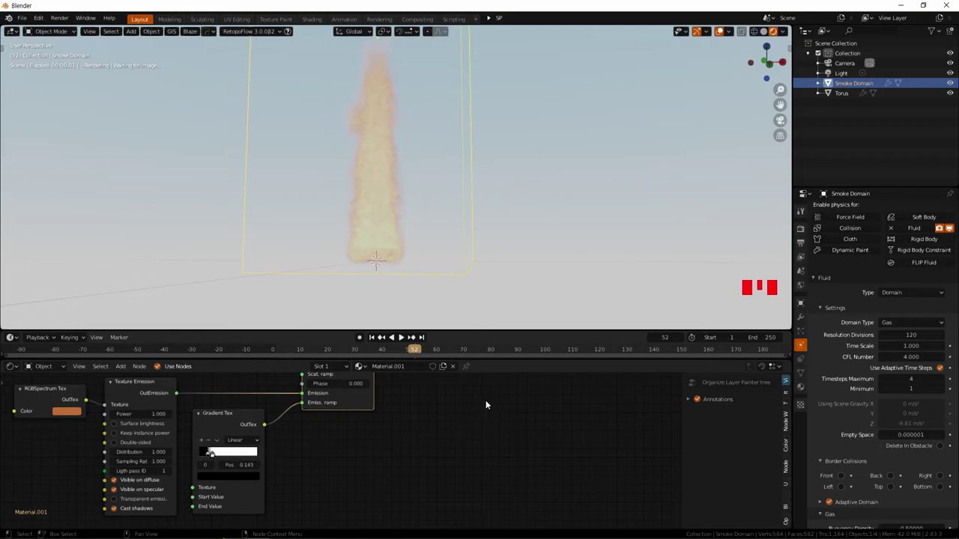
Darken the gradient's first colour stop and set the absorption colour V to about 0.75.
{"action": "left_click", "coordinate": [216, 459]}
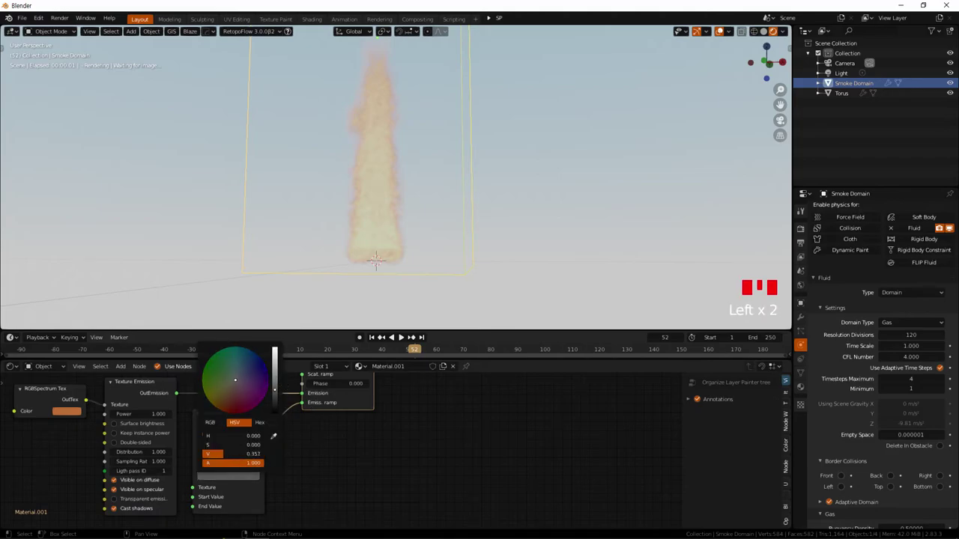
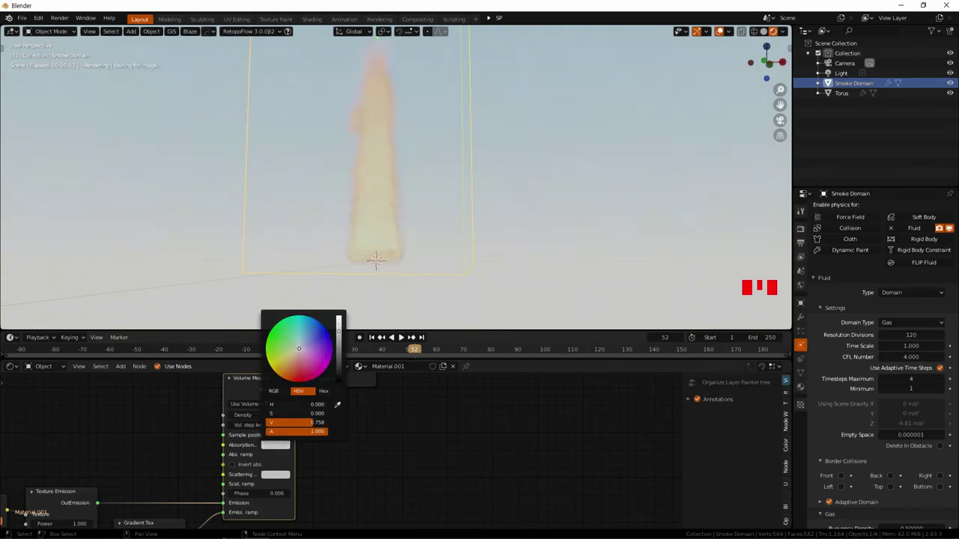
{"action": "left_click", "coordinate": [279, 479]}
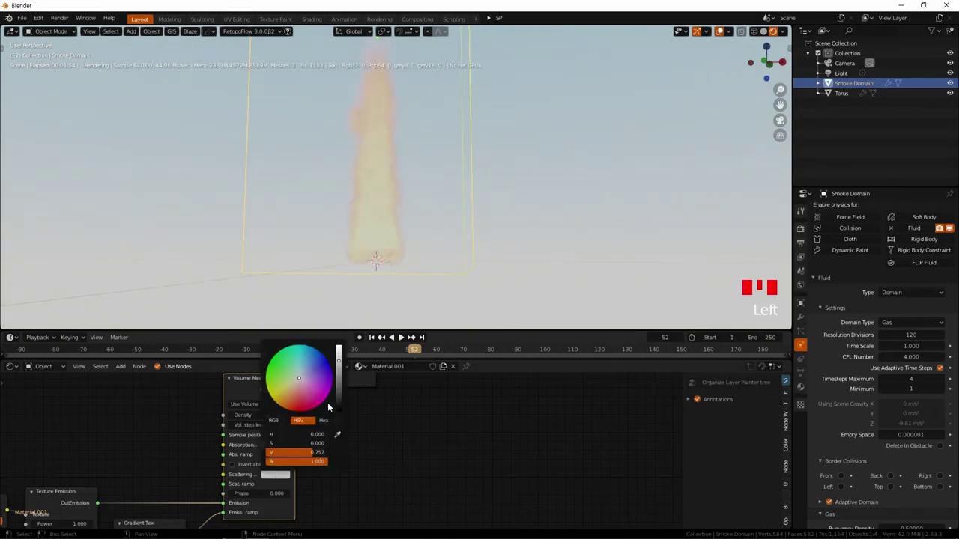
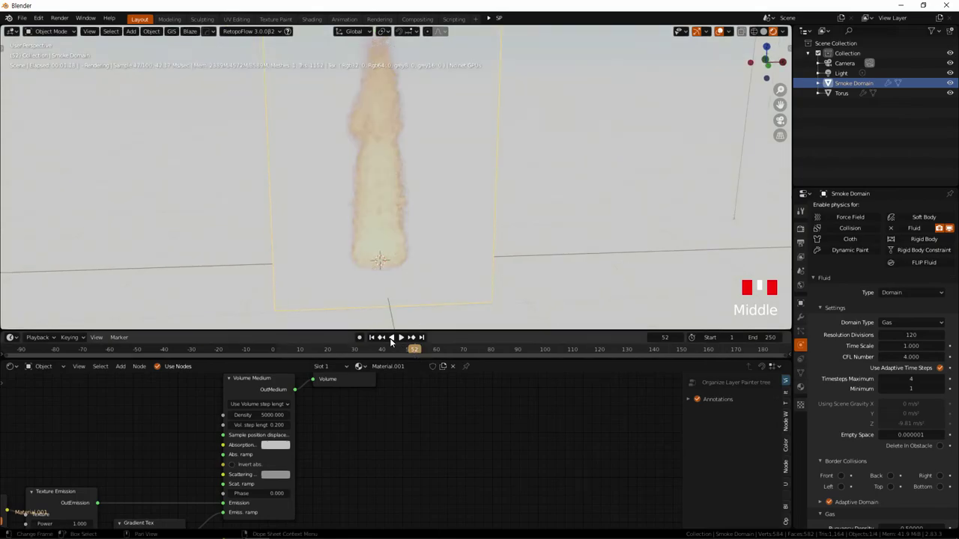
With density at 2000, orbit and zoom out around the domain, then scrub frames to preview the smoke.
{"action": "left_click_drag", "start_coordinate": [376, 340], "coordinate": [399, 340]}
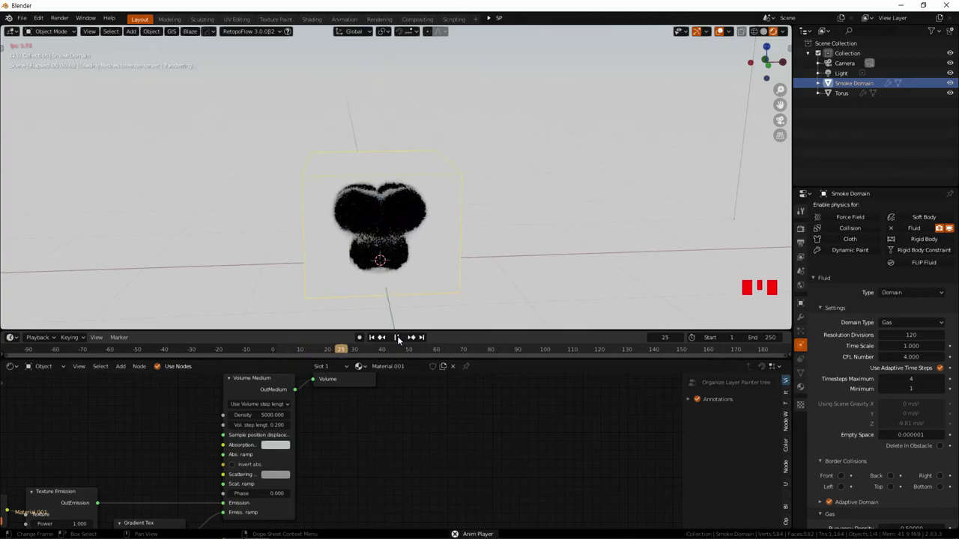
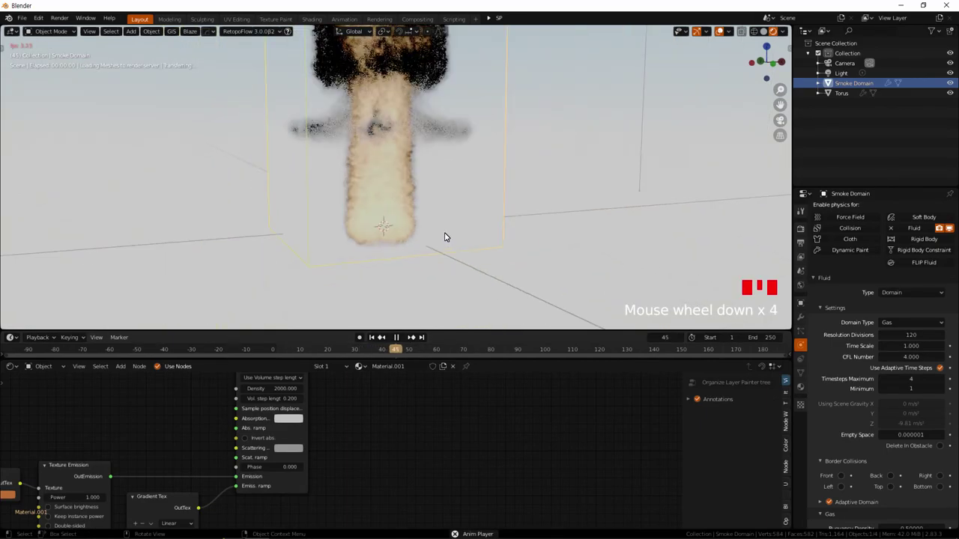
{"action": "left_click_drag", "start_coordinate": [444, 287], "coordinate": [402, 341]}
{"action": "scroll", "scroll_direction": "down", "scroll_amount": 3}
{"action": "left_click_drag", "start_coordinate": [402, 341], "coordinate": [361, 360]}
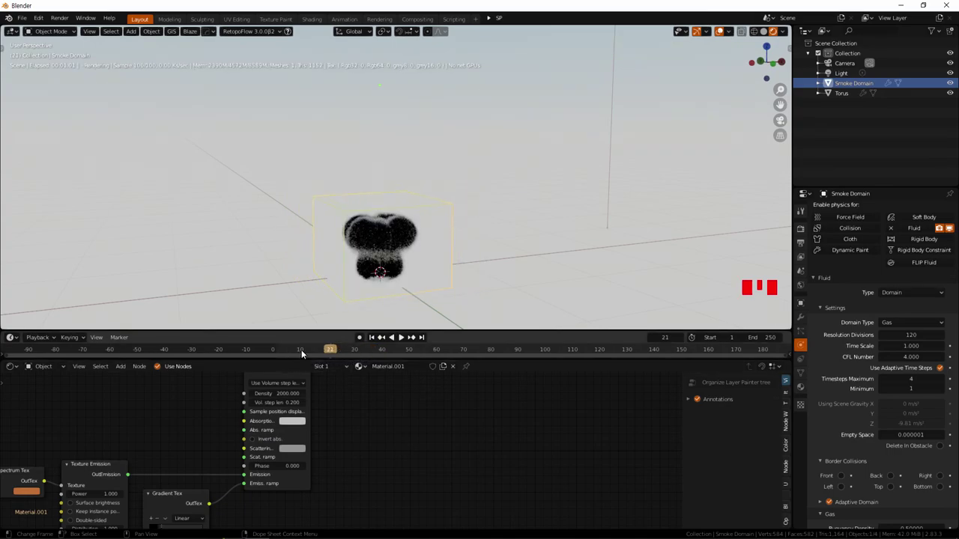
{"action": "left_click_drag", "start_coordinate": [312, 351], "coordinate": [326, 355]}
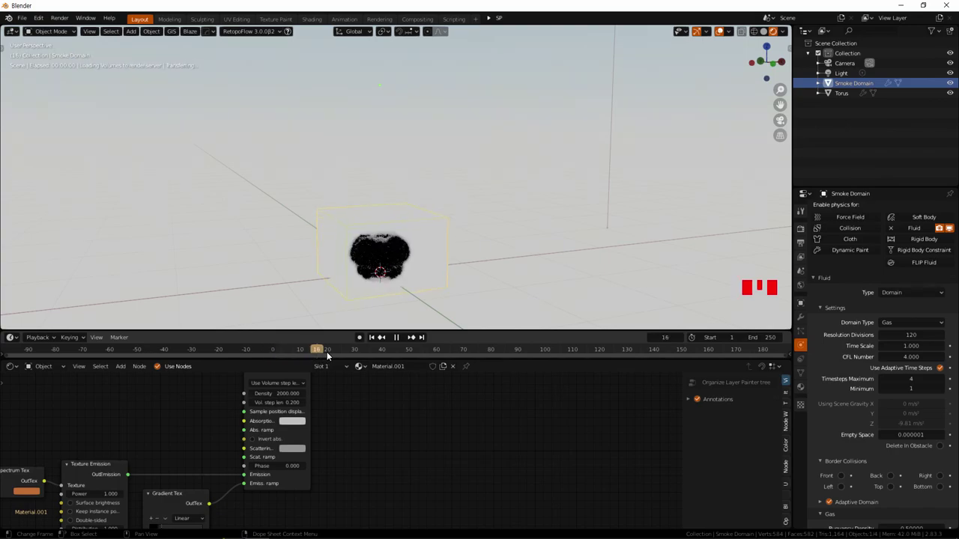